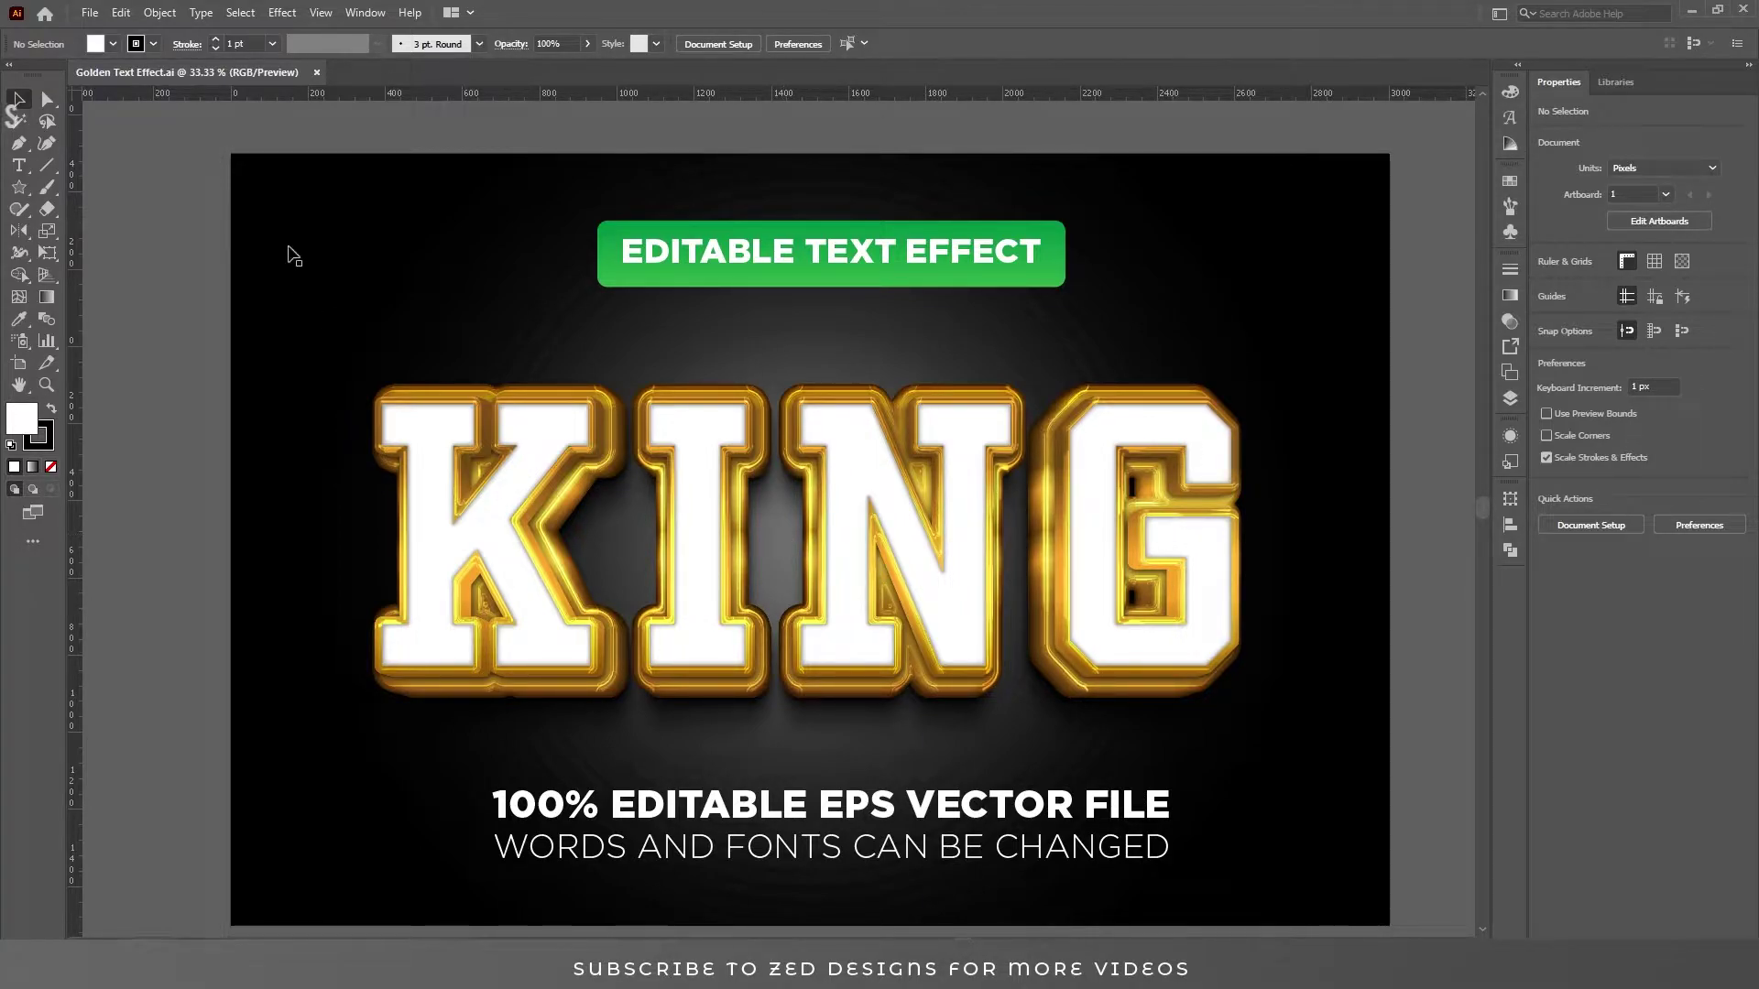
Save the artwork as 'Golden Text Effect.eps' in Illustrator EPS format with default options.
click(103, 14)
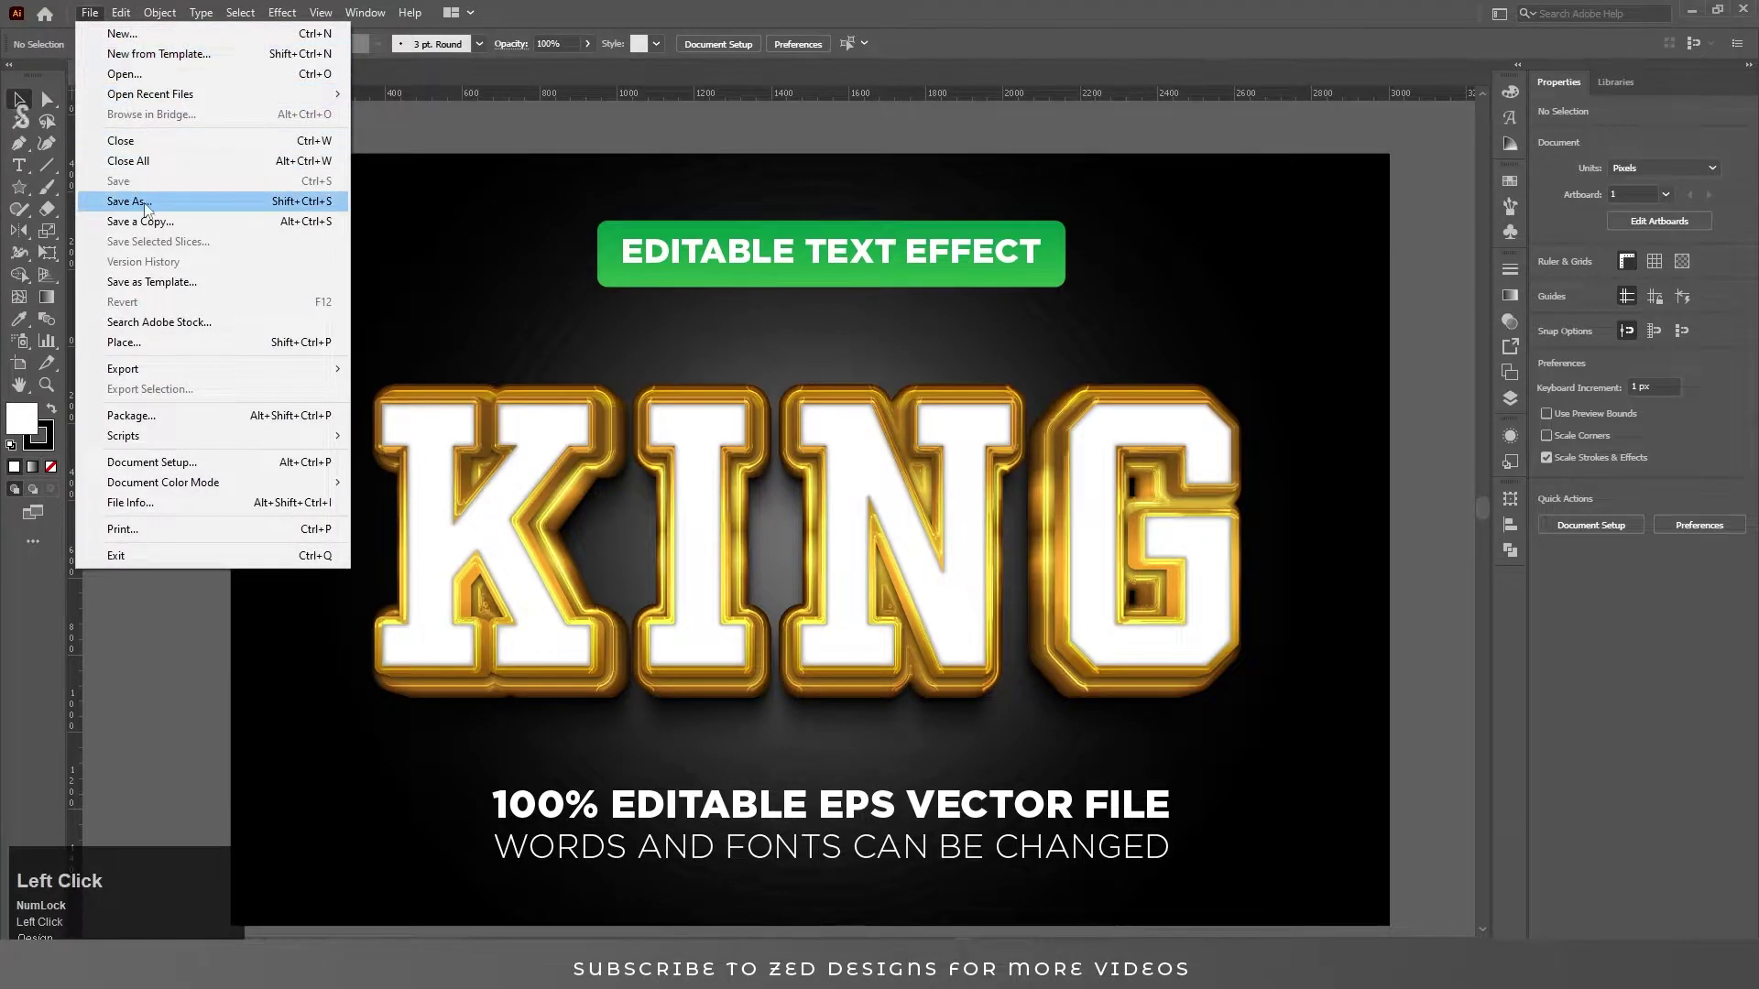
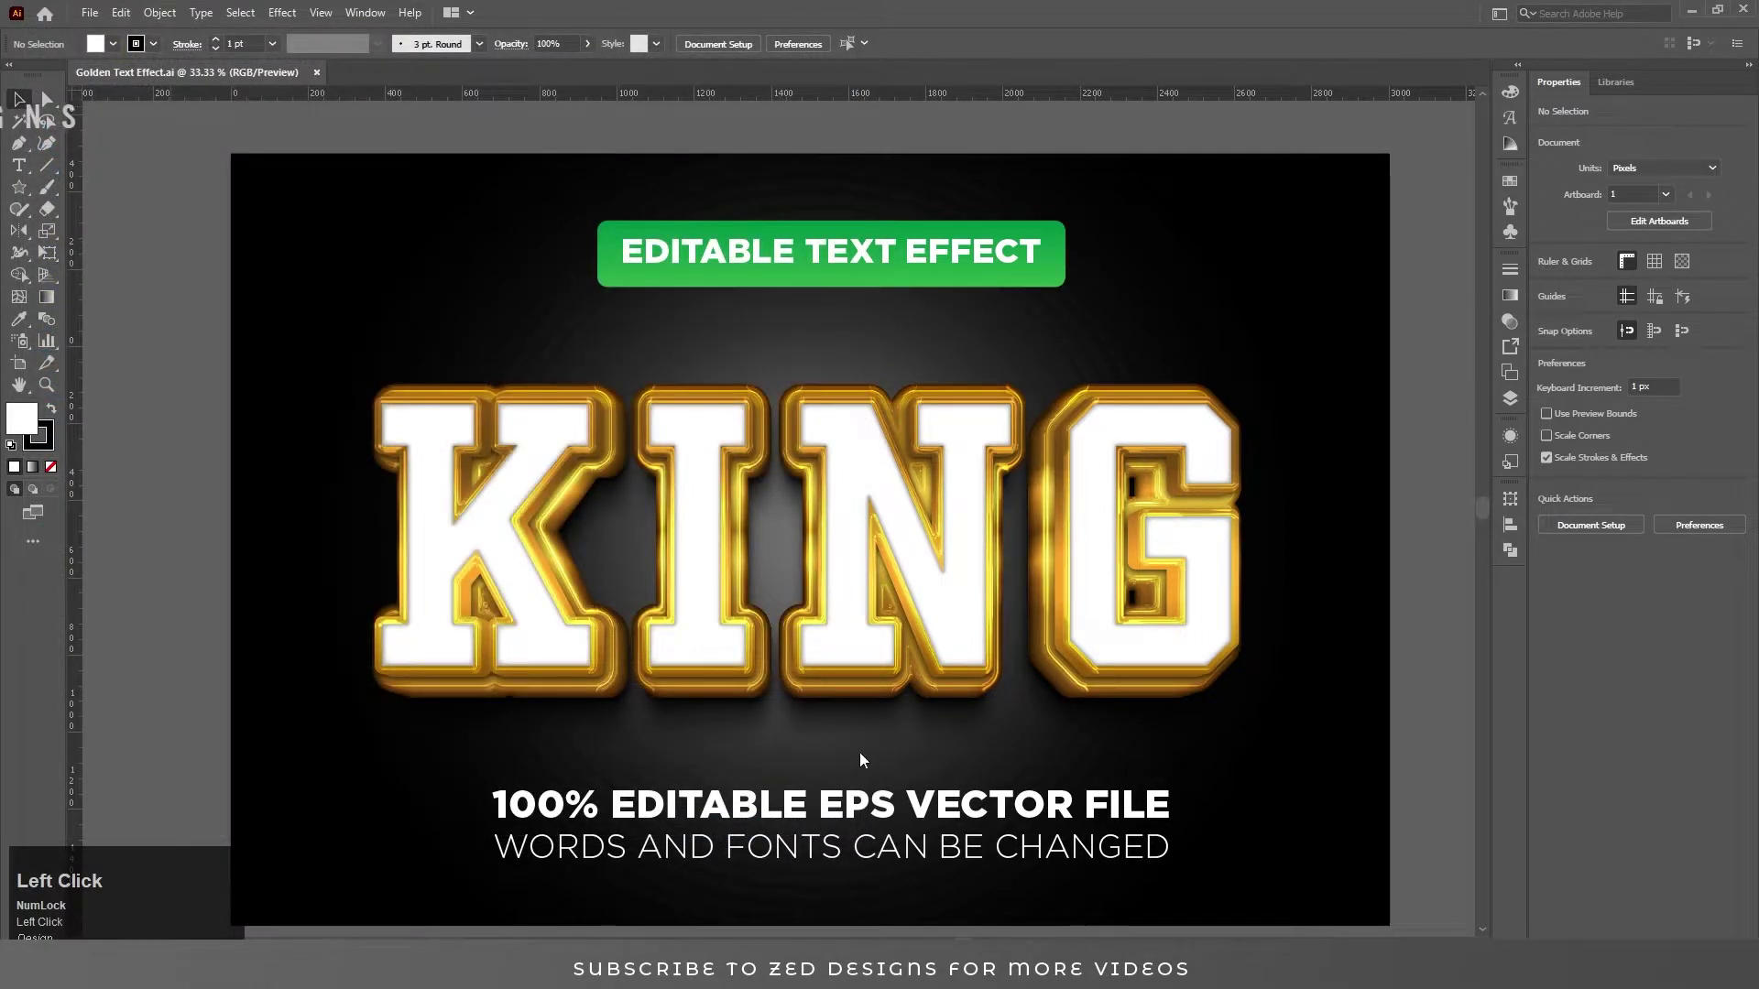
click(971, 747)
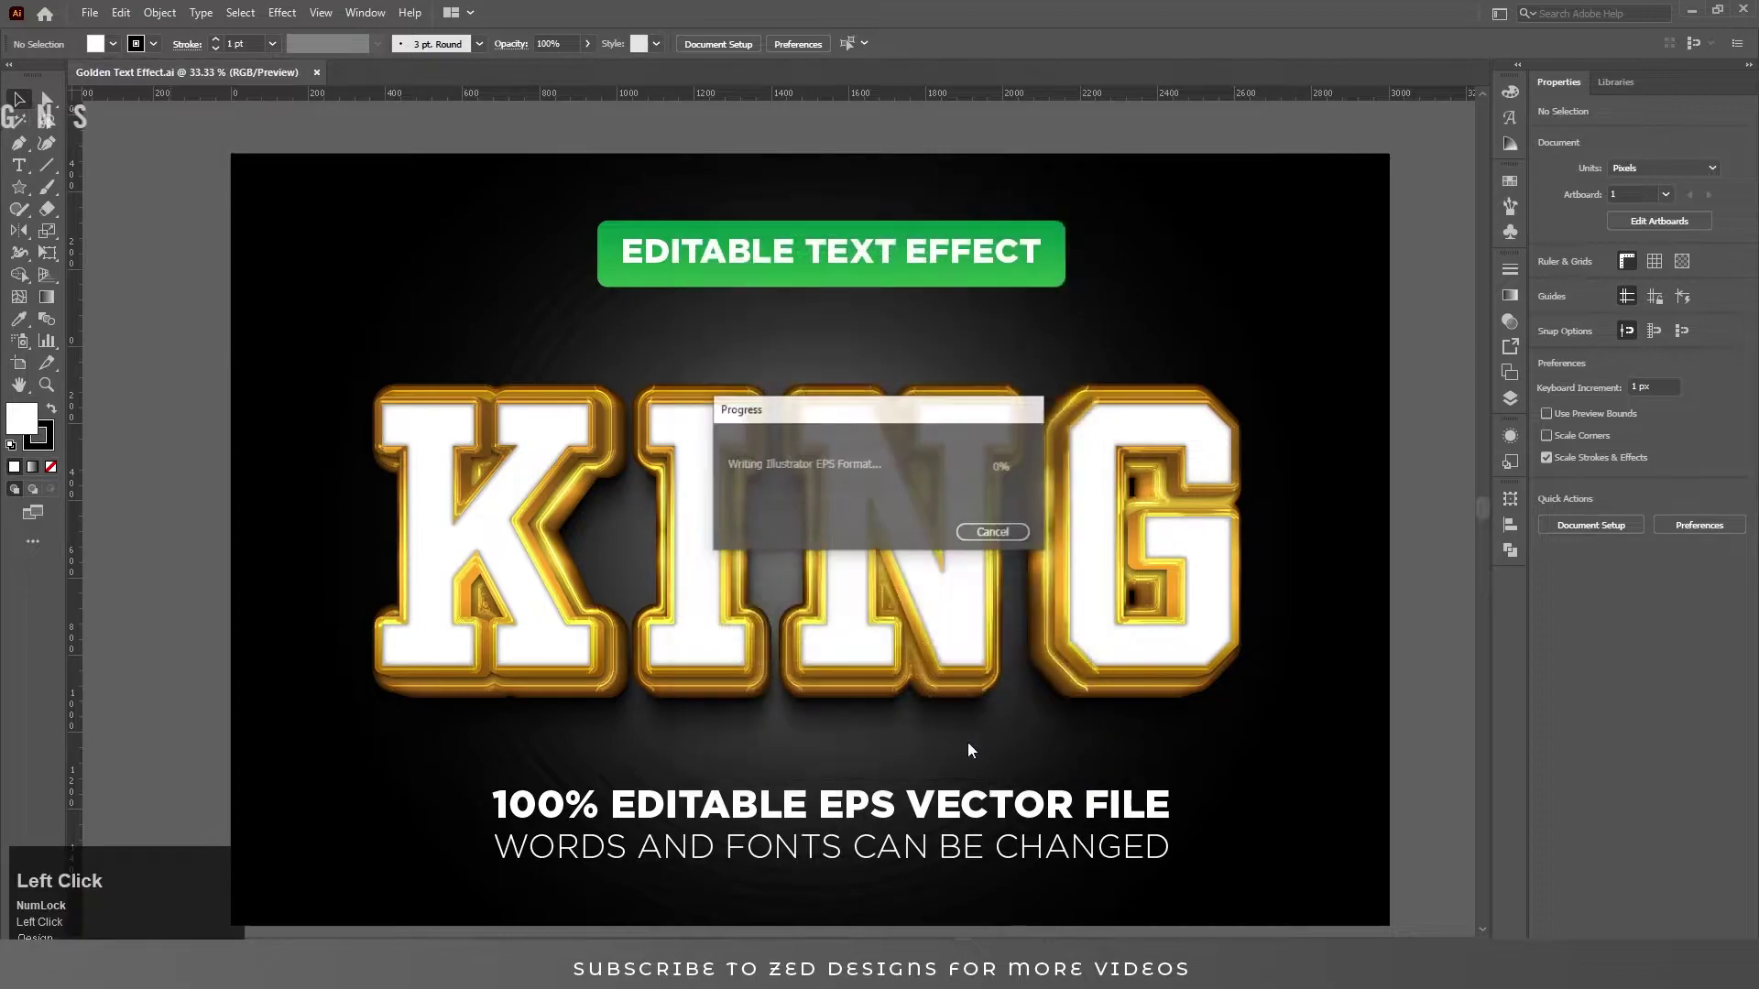
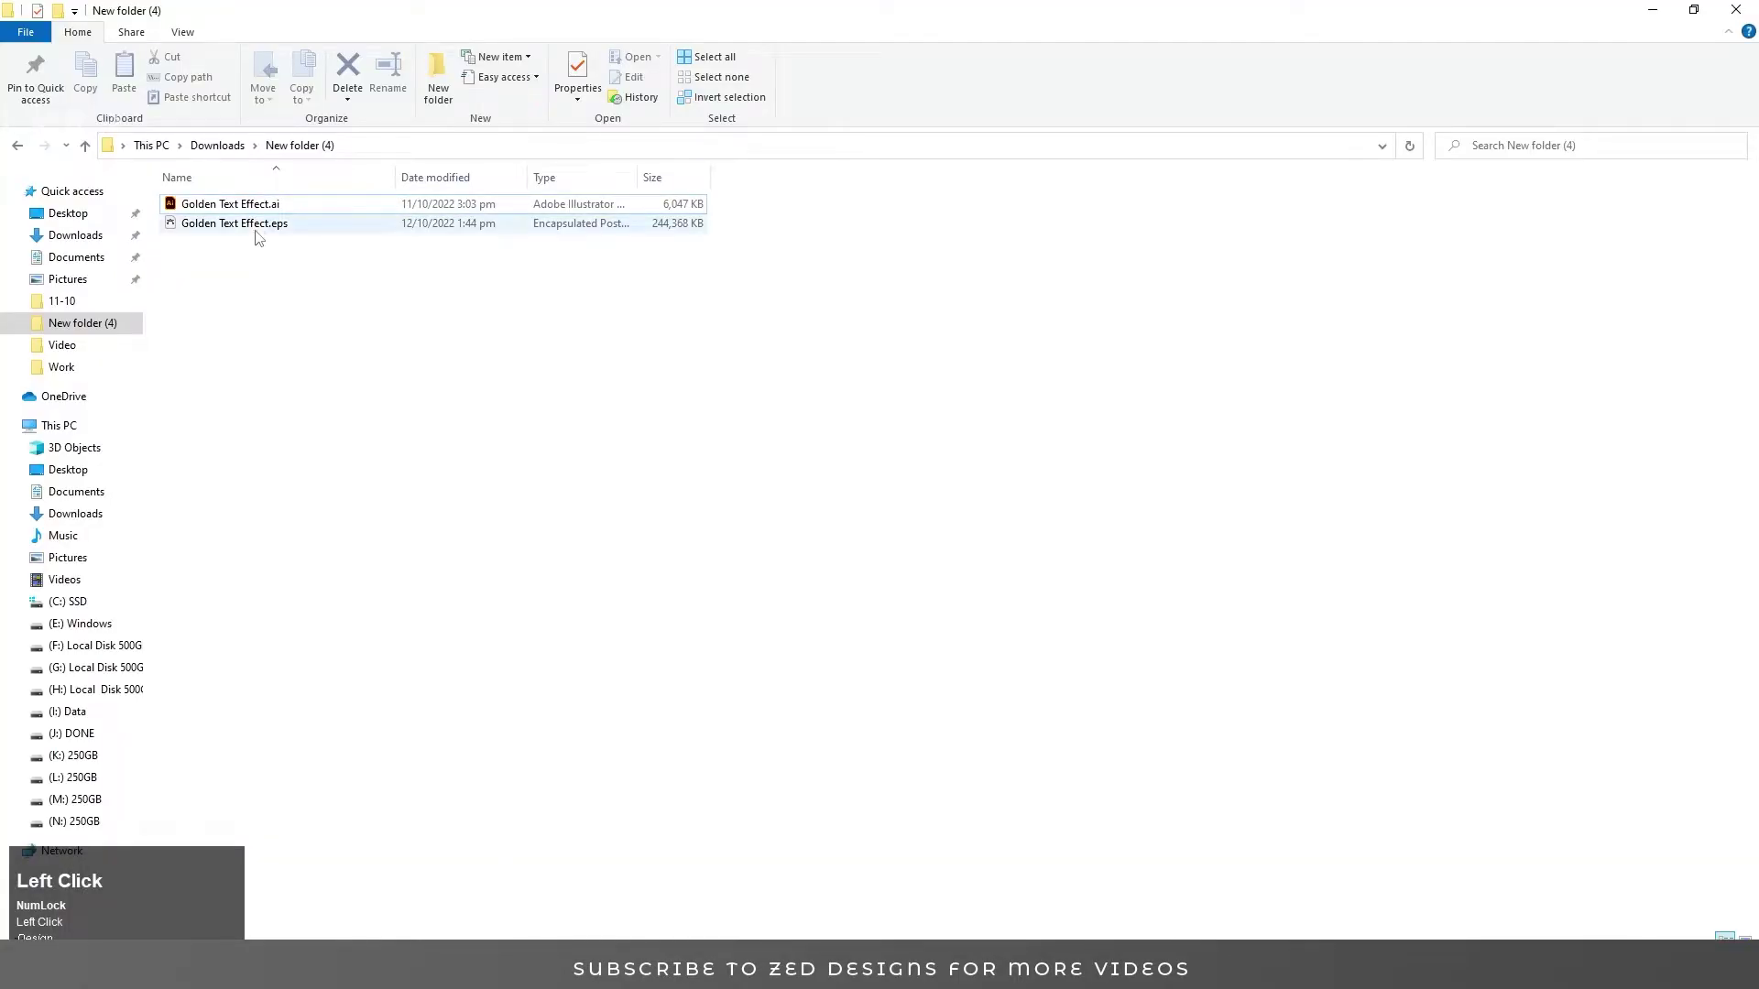
Check in Properties that Golden Text Effect.eps is about 238 MB.
right_click(263, 224)
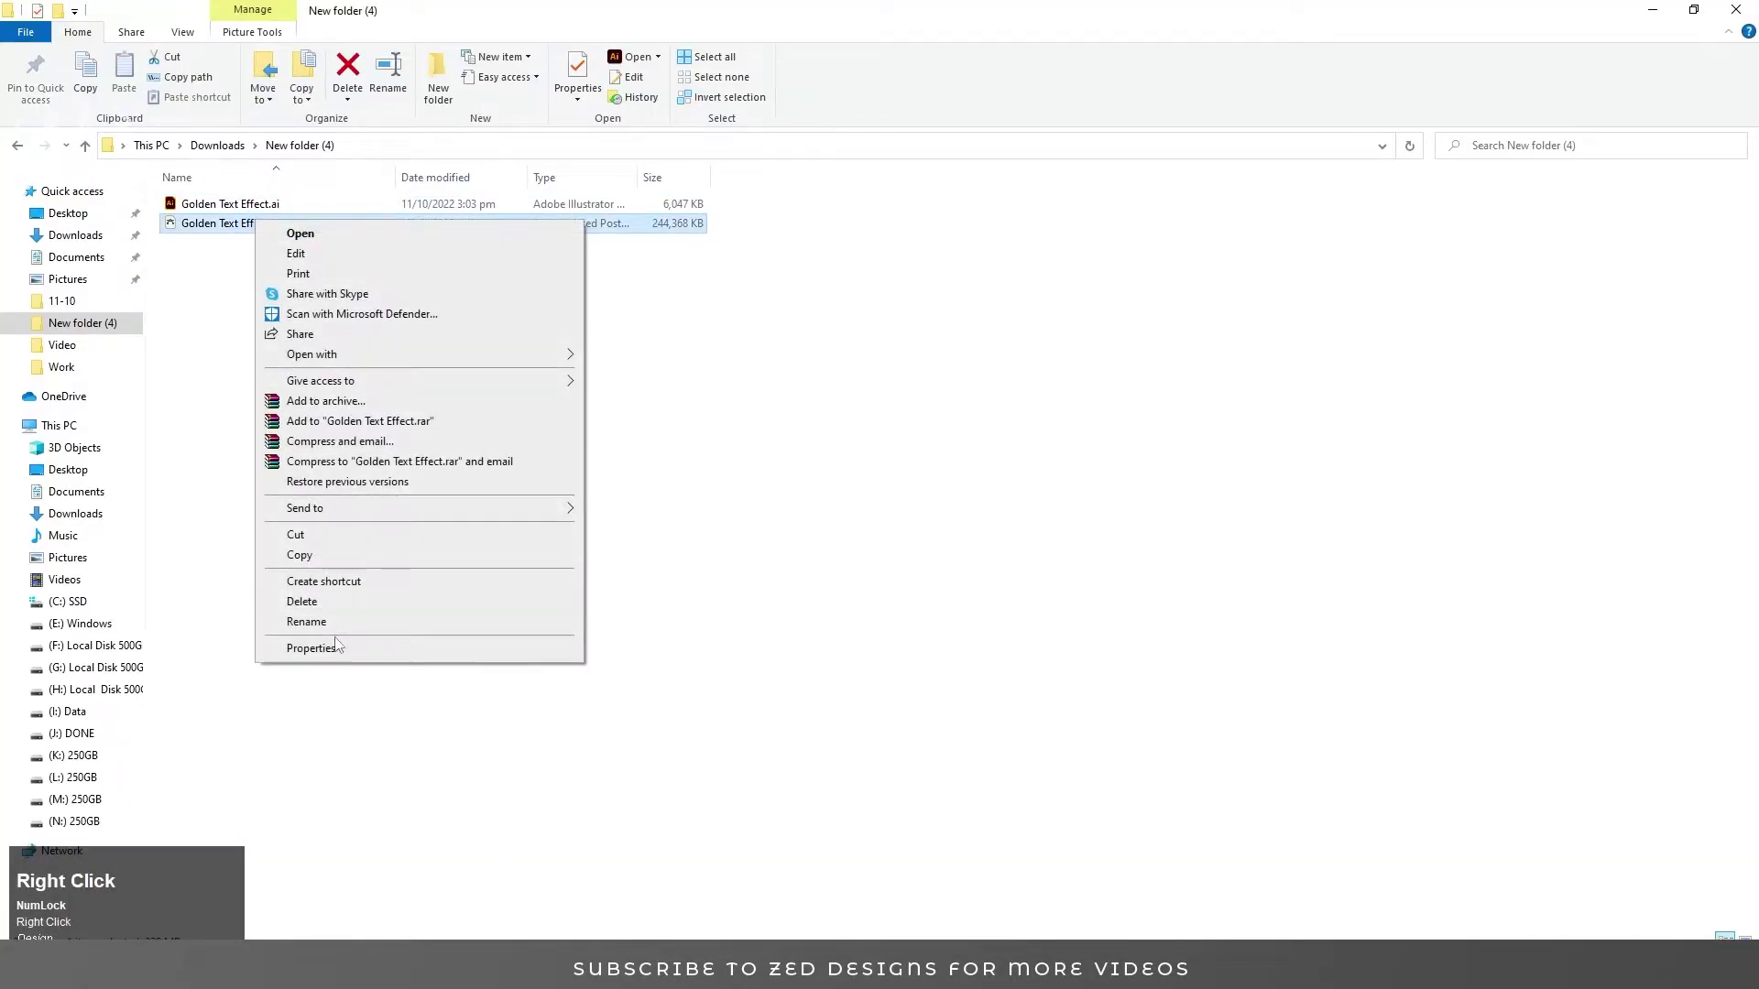
click(343, 653)
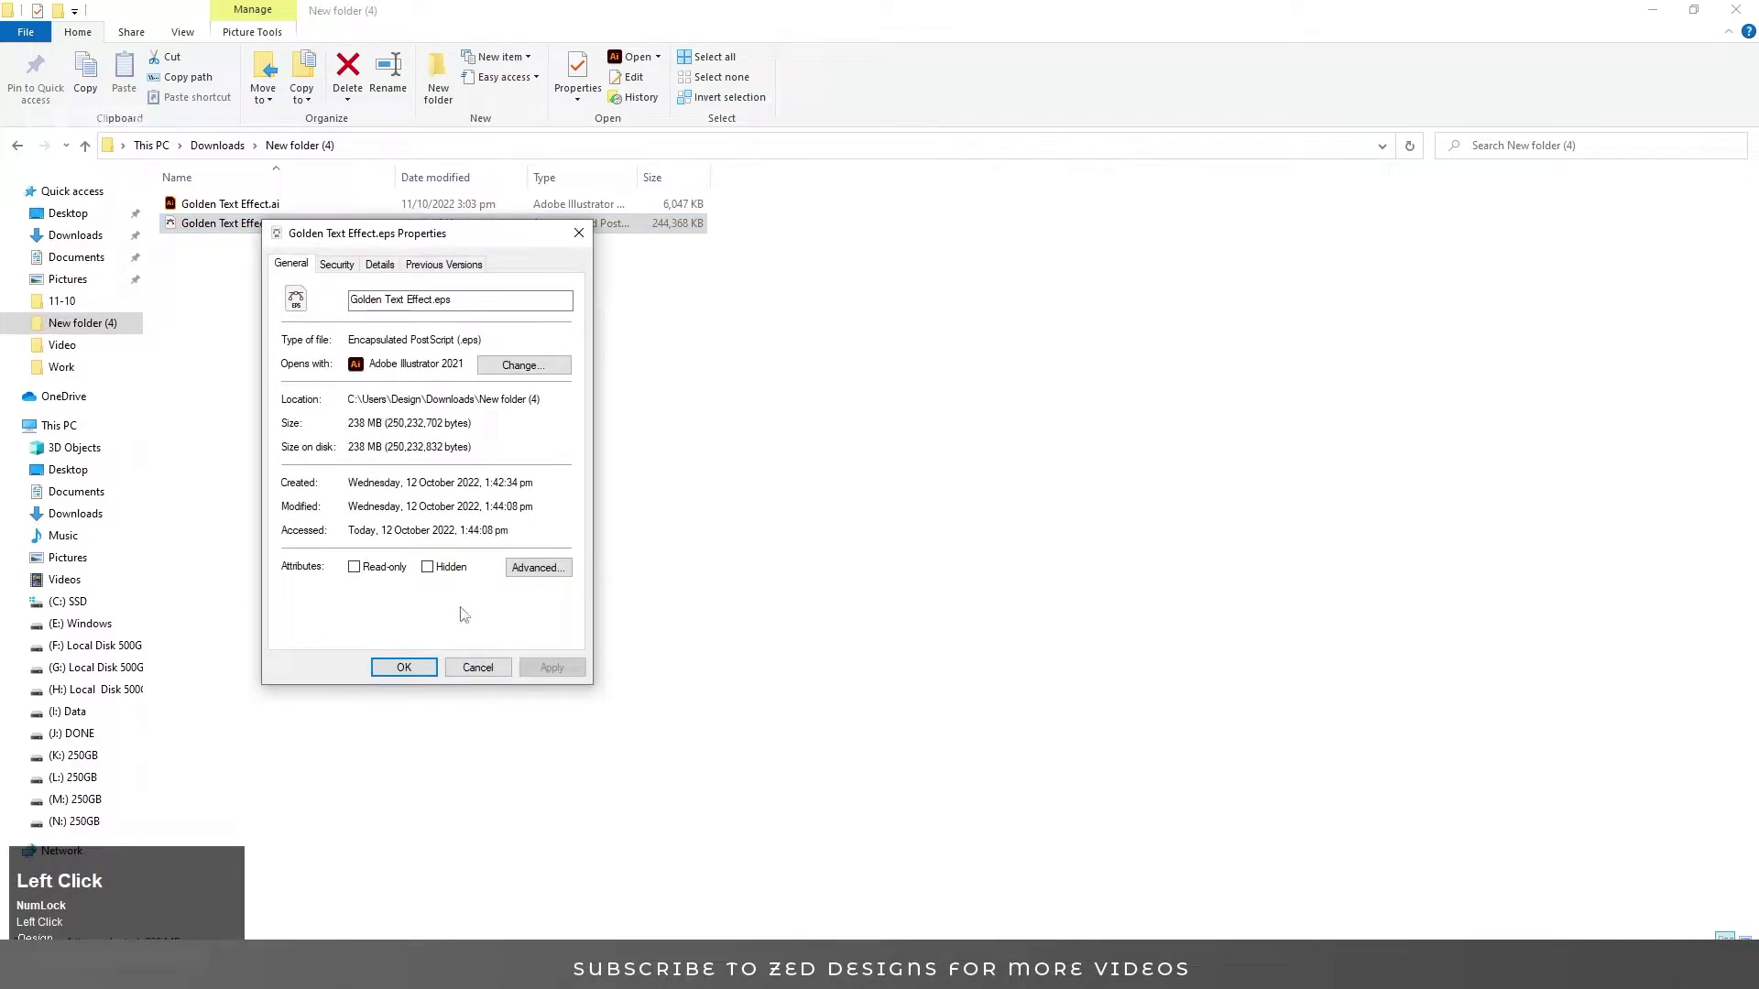
click(484, 674)
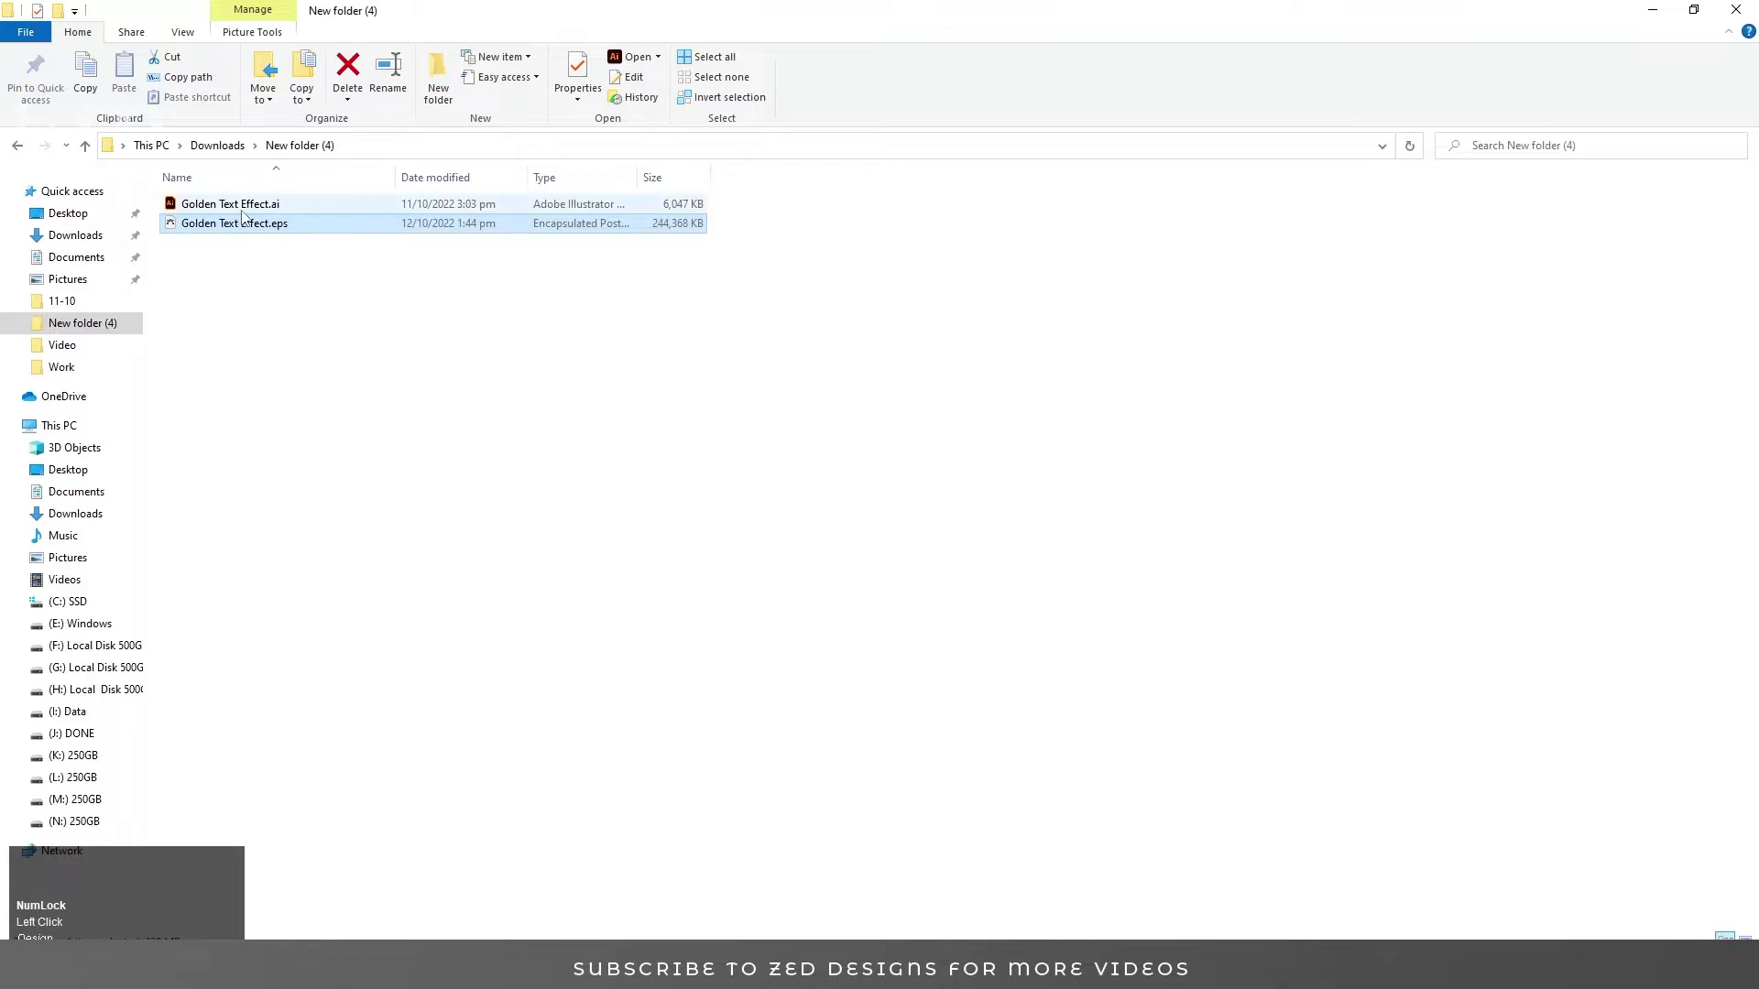
Select the original AI file and return to its artwork in Illustrator.
click(241, 212)
click(336, 78)
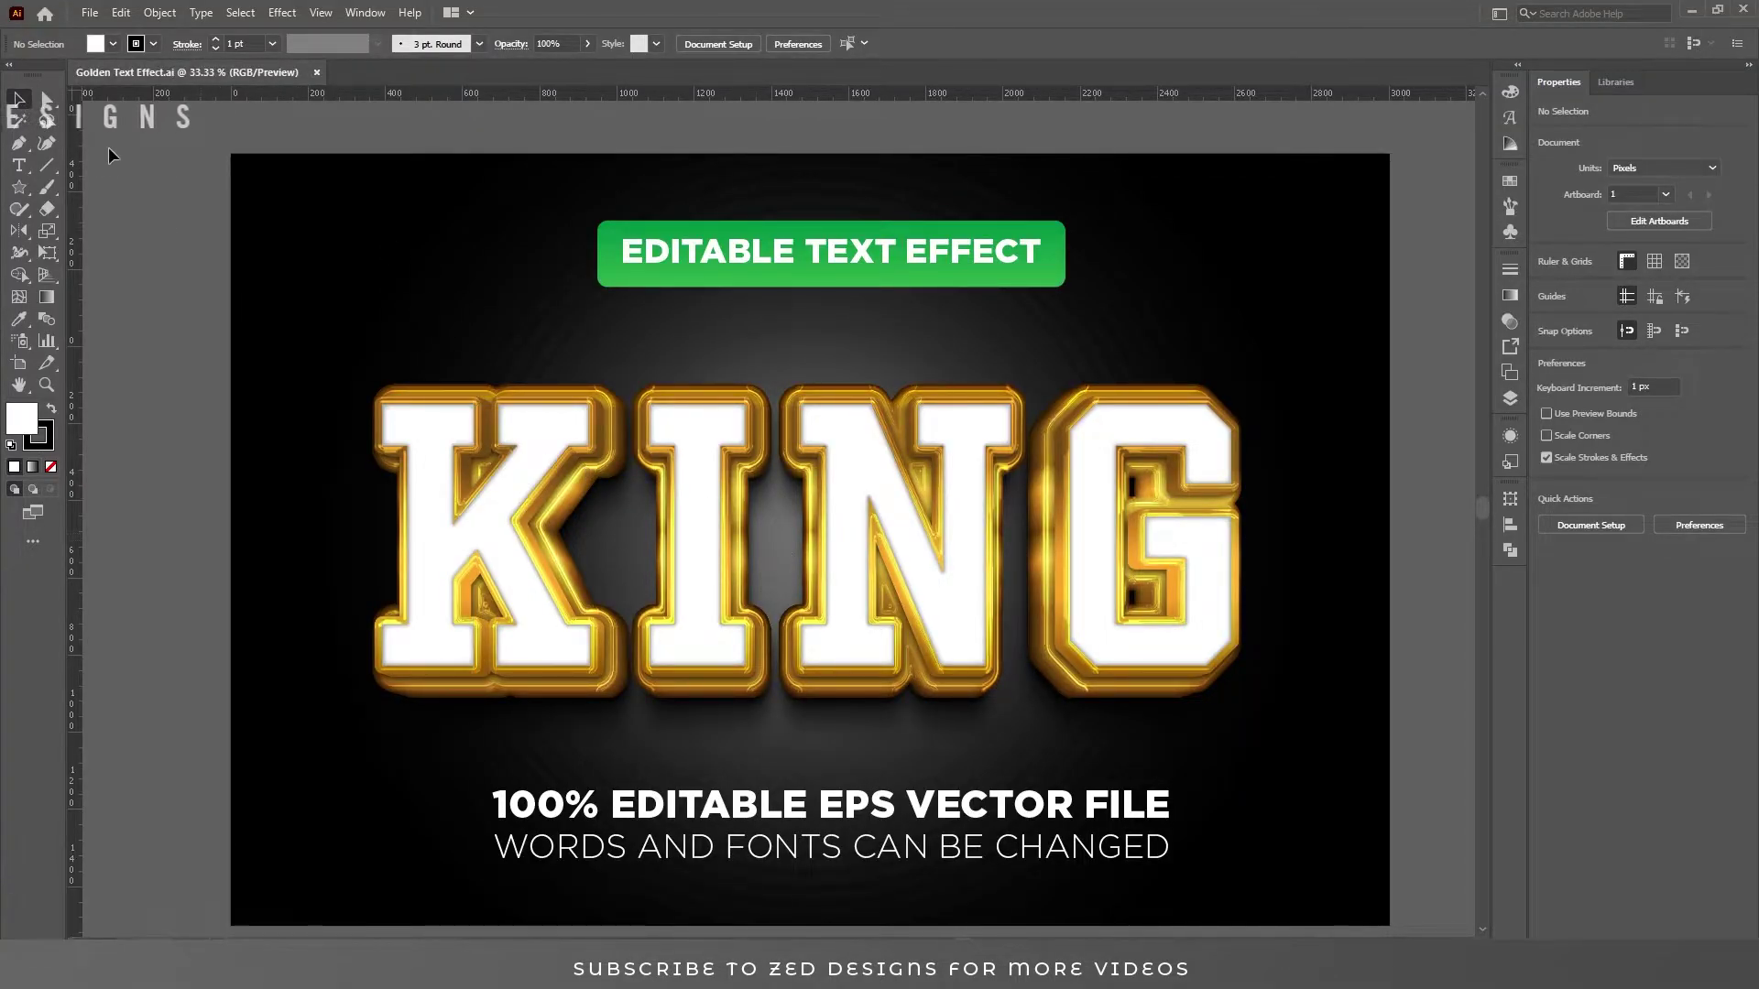
Begin another Save As of the artwork as an Illustrator EPS file.
click(90, 18)
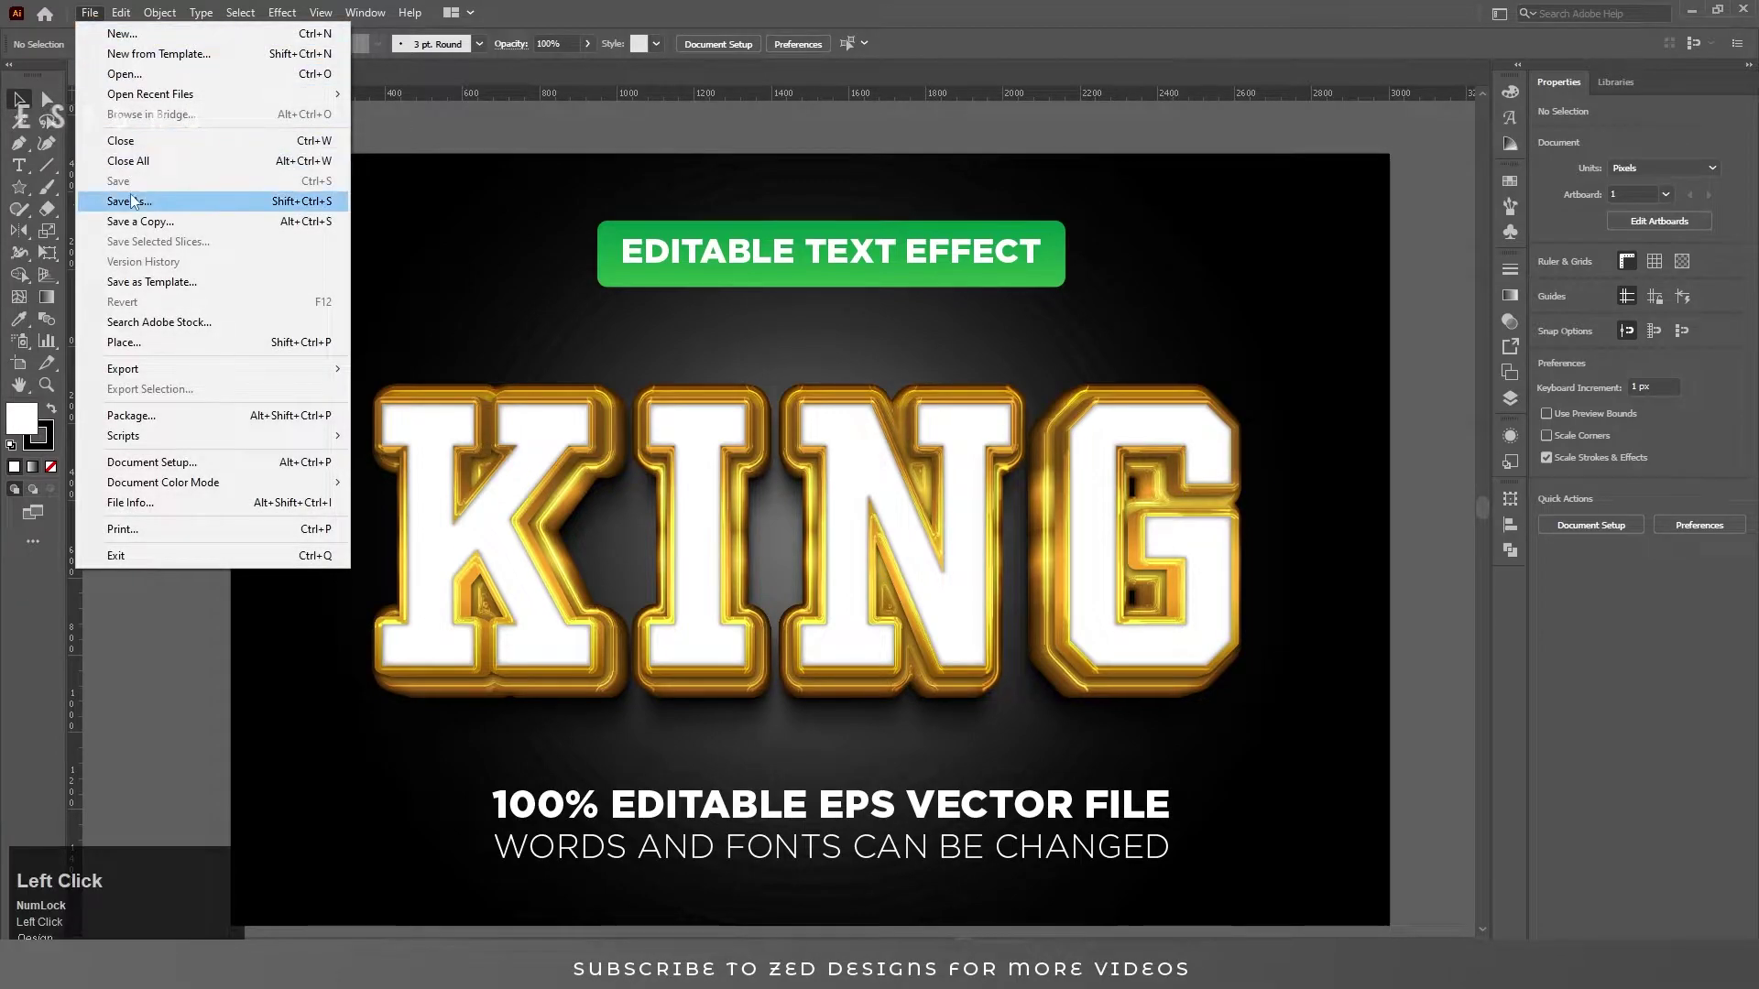
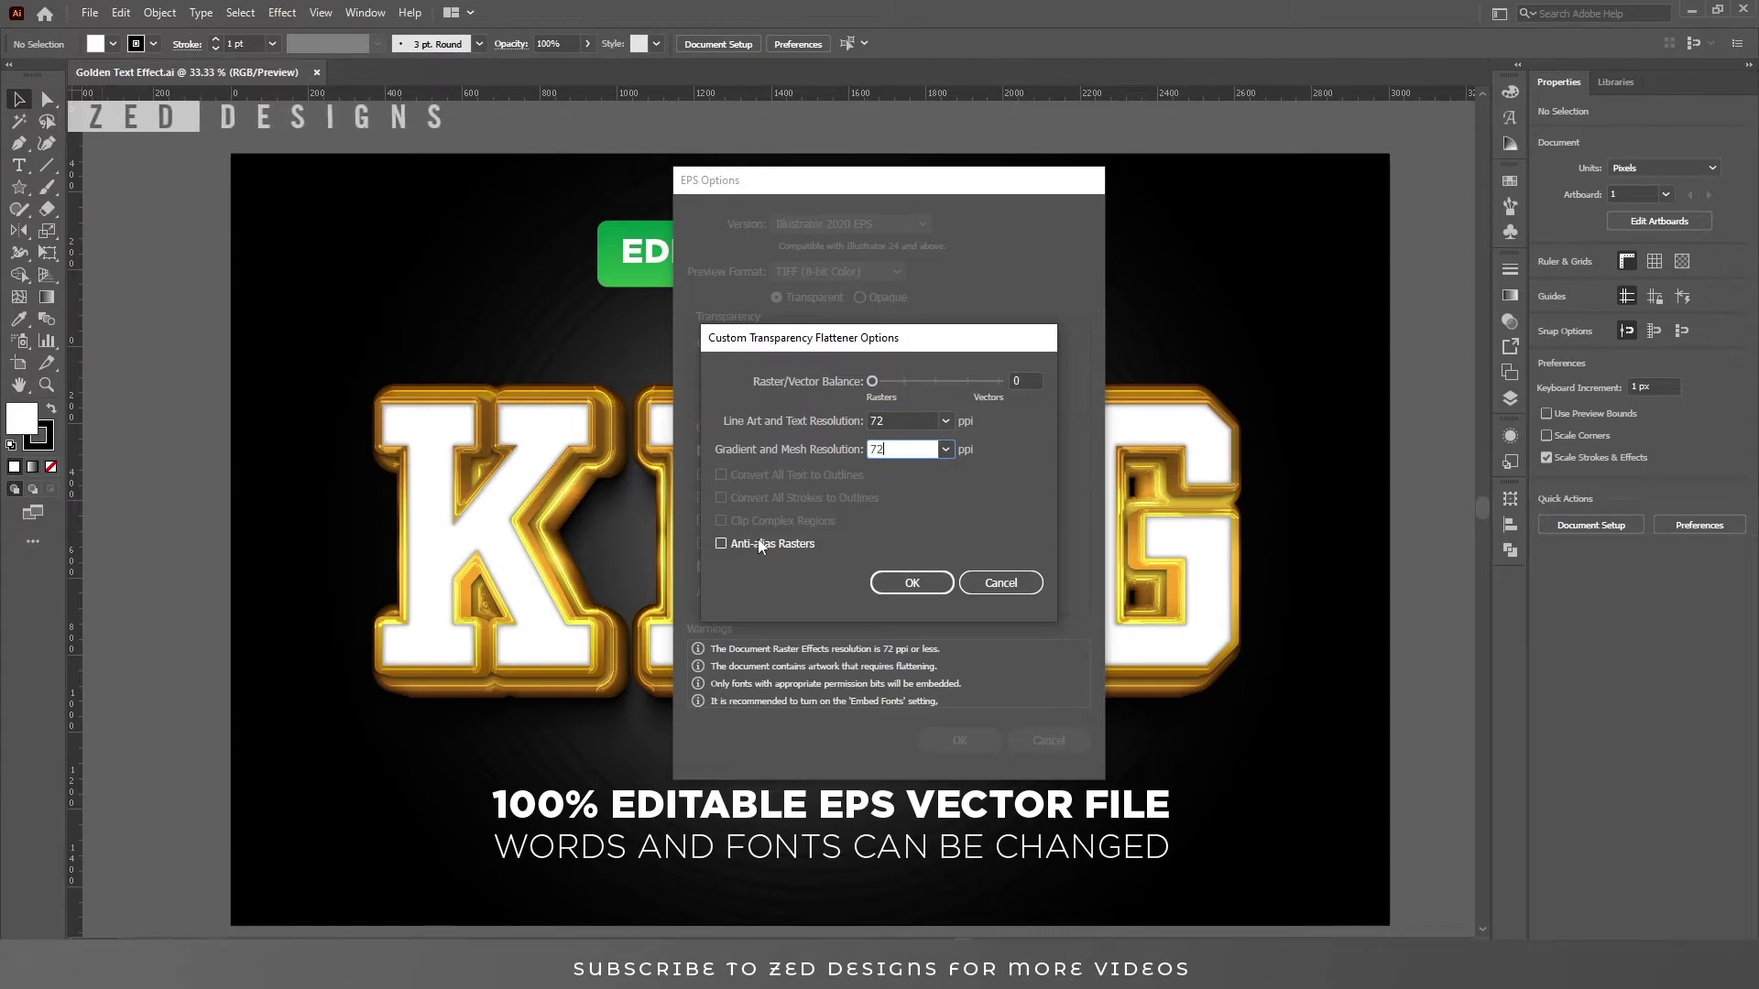
Enable Anti-alias Rasters in the custom flattener with balance 0 and 72 ppi resolutions.
click(739, 547)
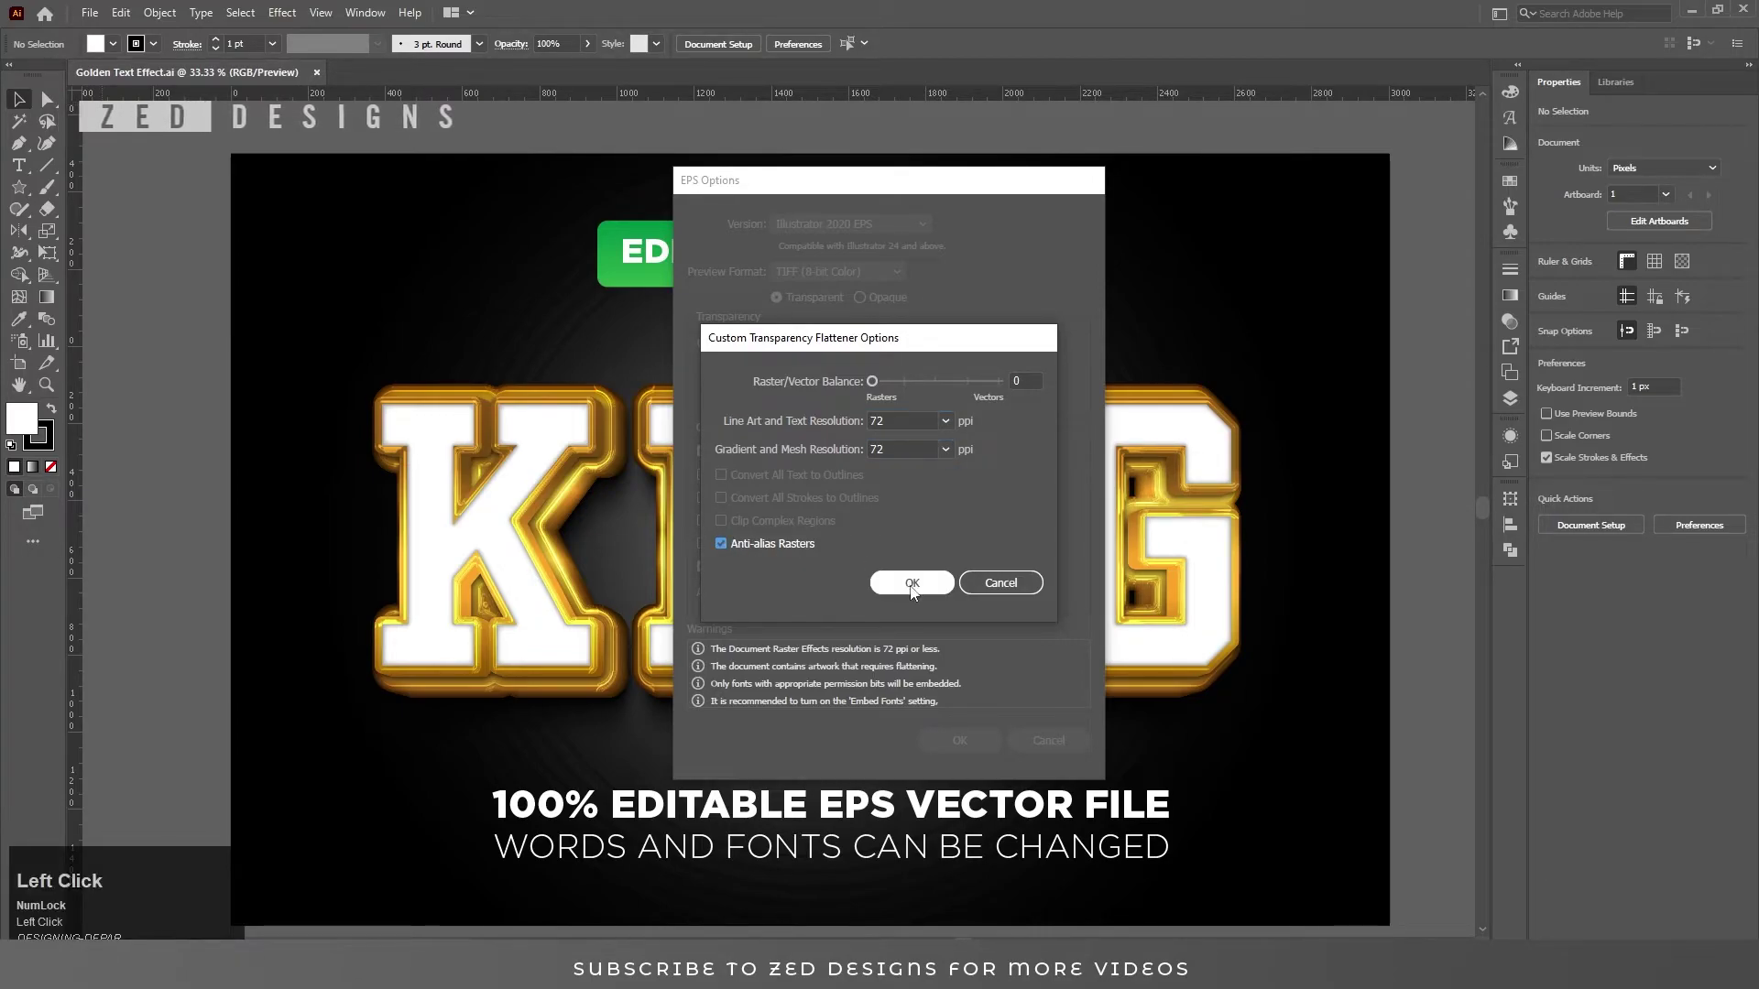
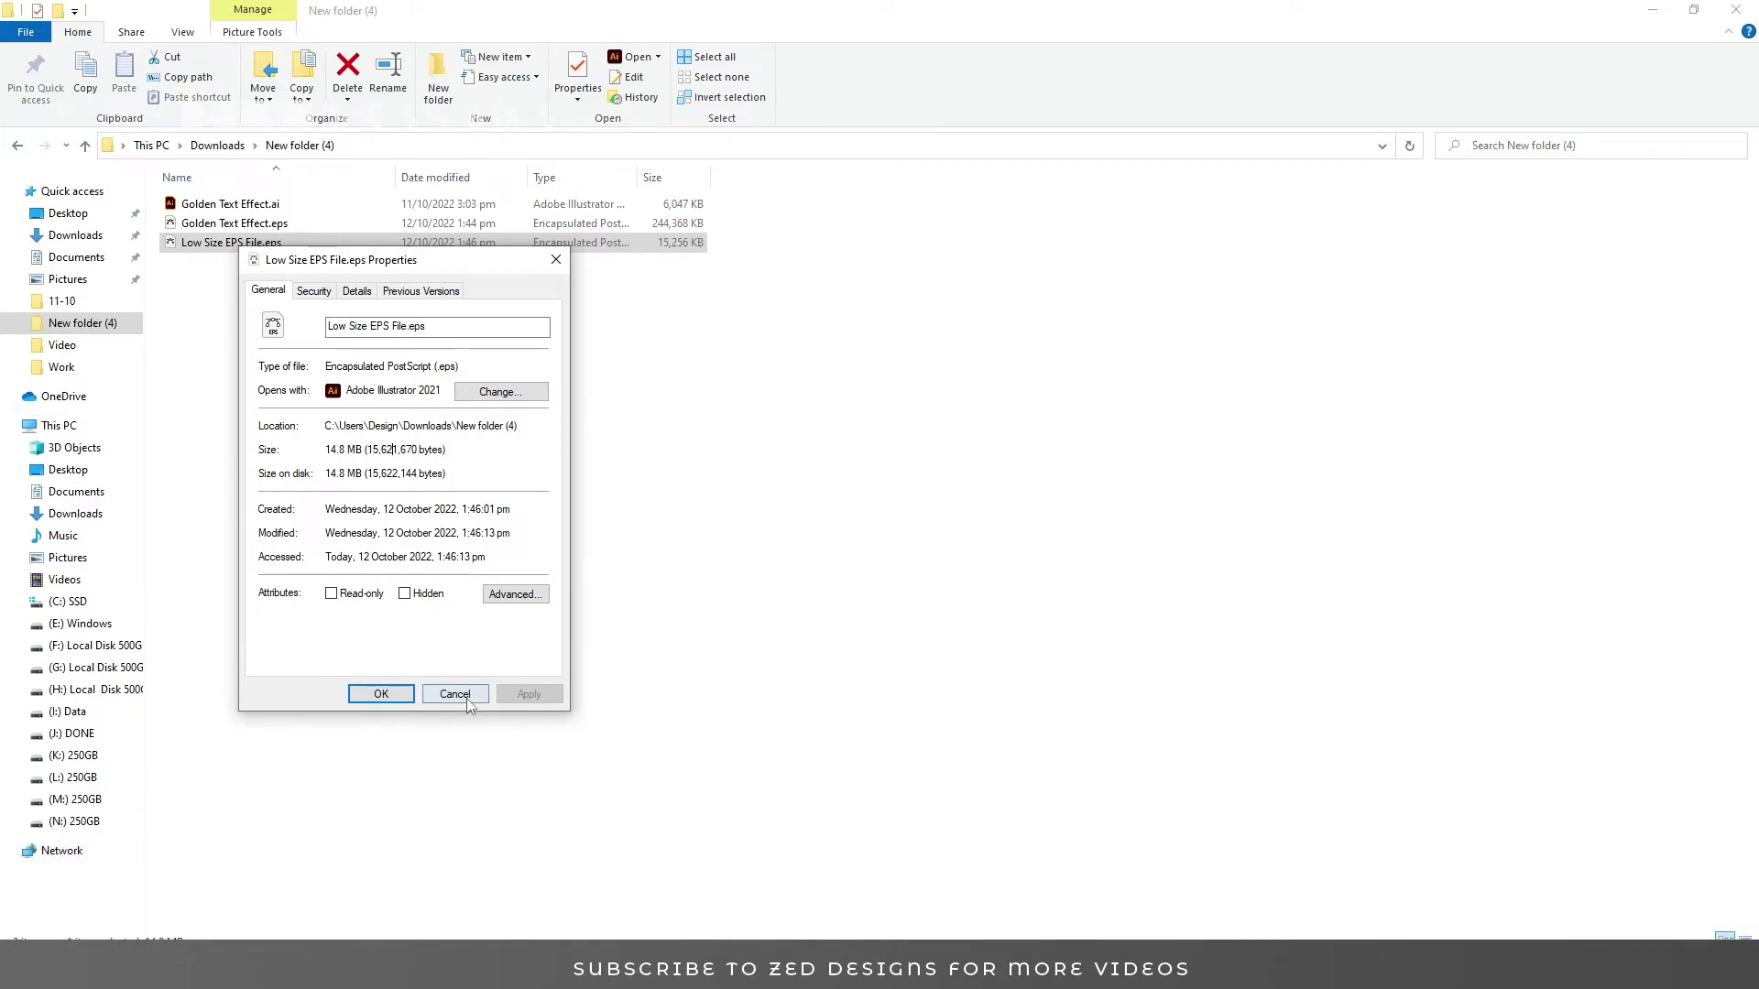
Compare Low Size EPS File.eps at 14.8 MB against the 238 MB Golden Text Effect.eps.
click(466, 701)
right_click(379, 230)
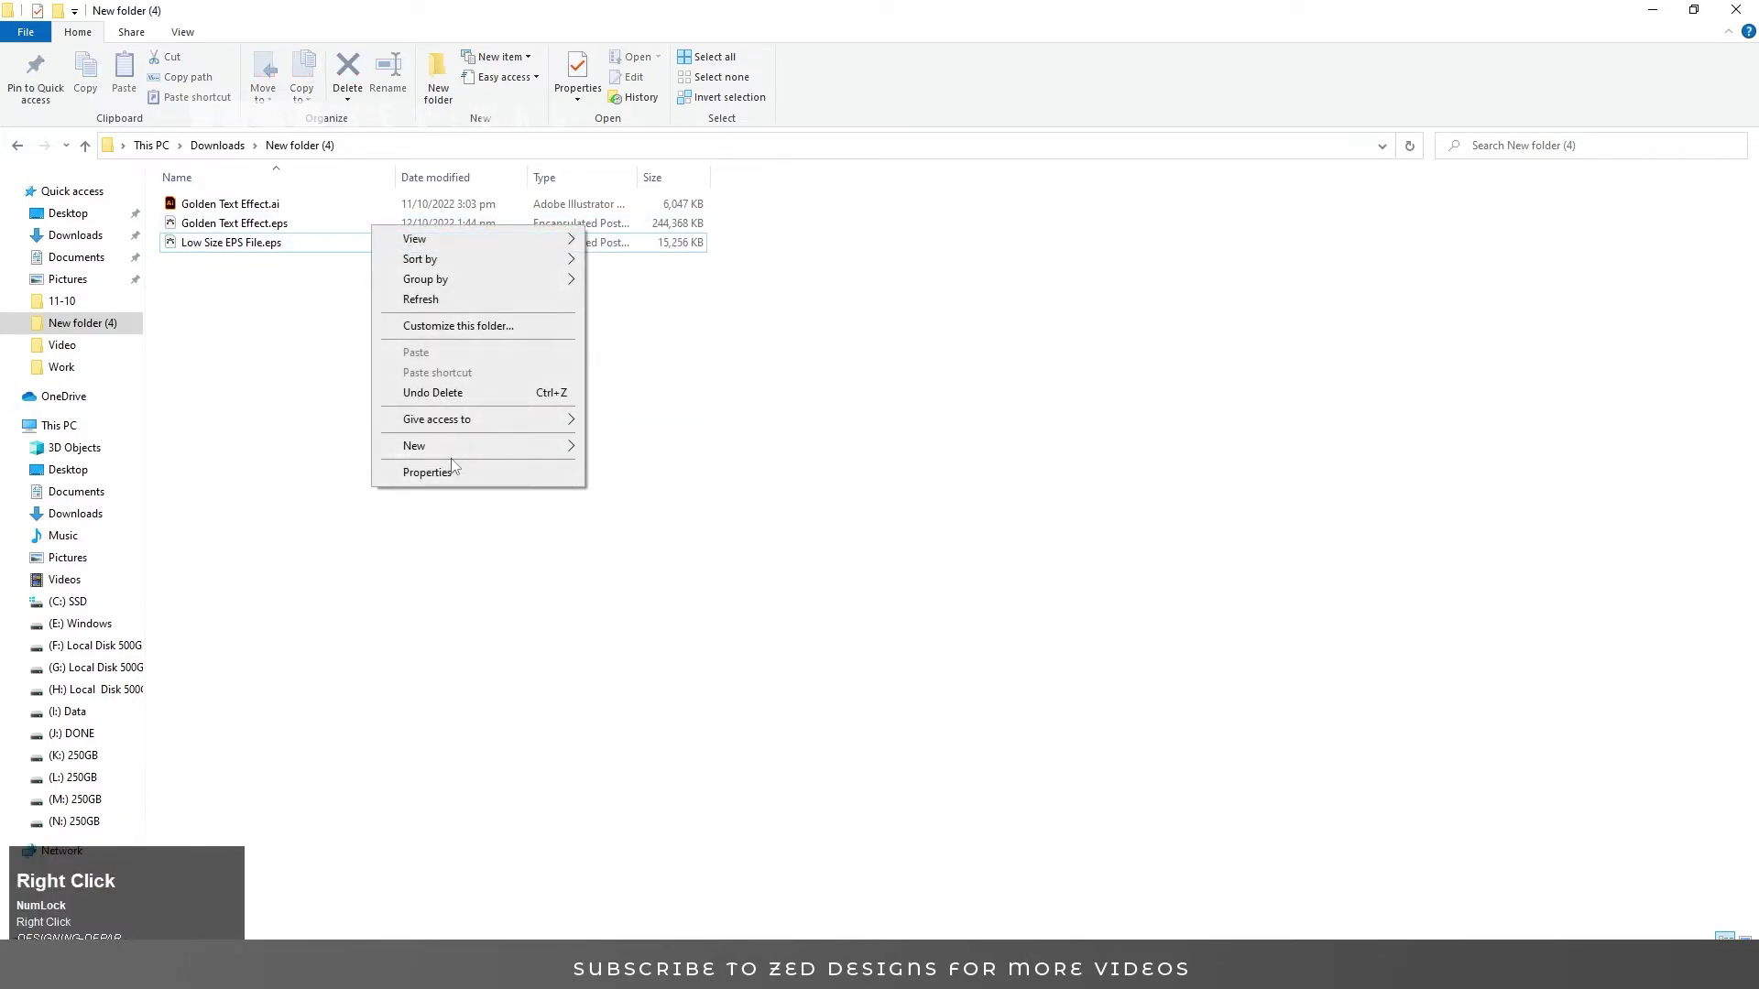
click(355, 653)
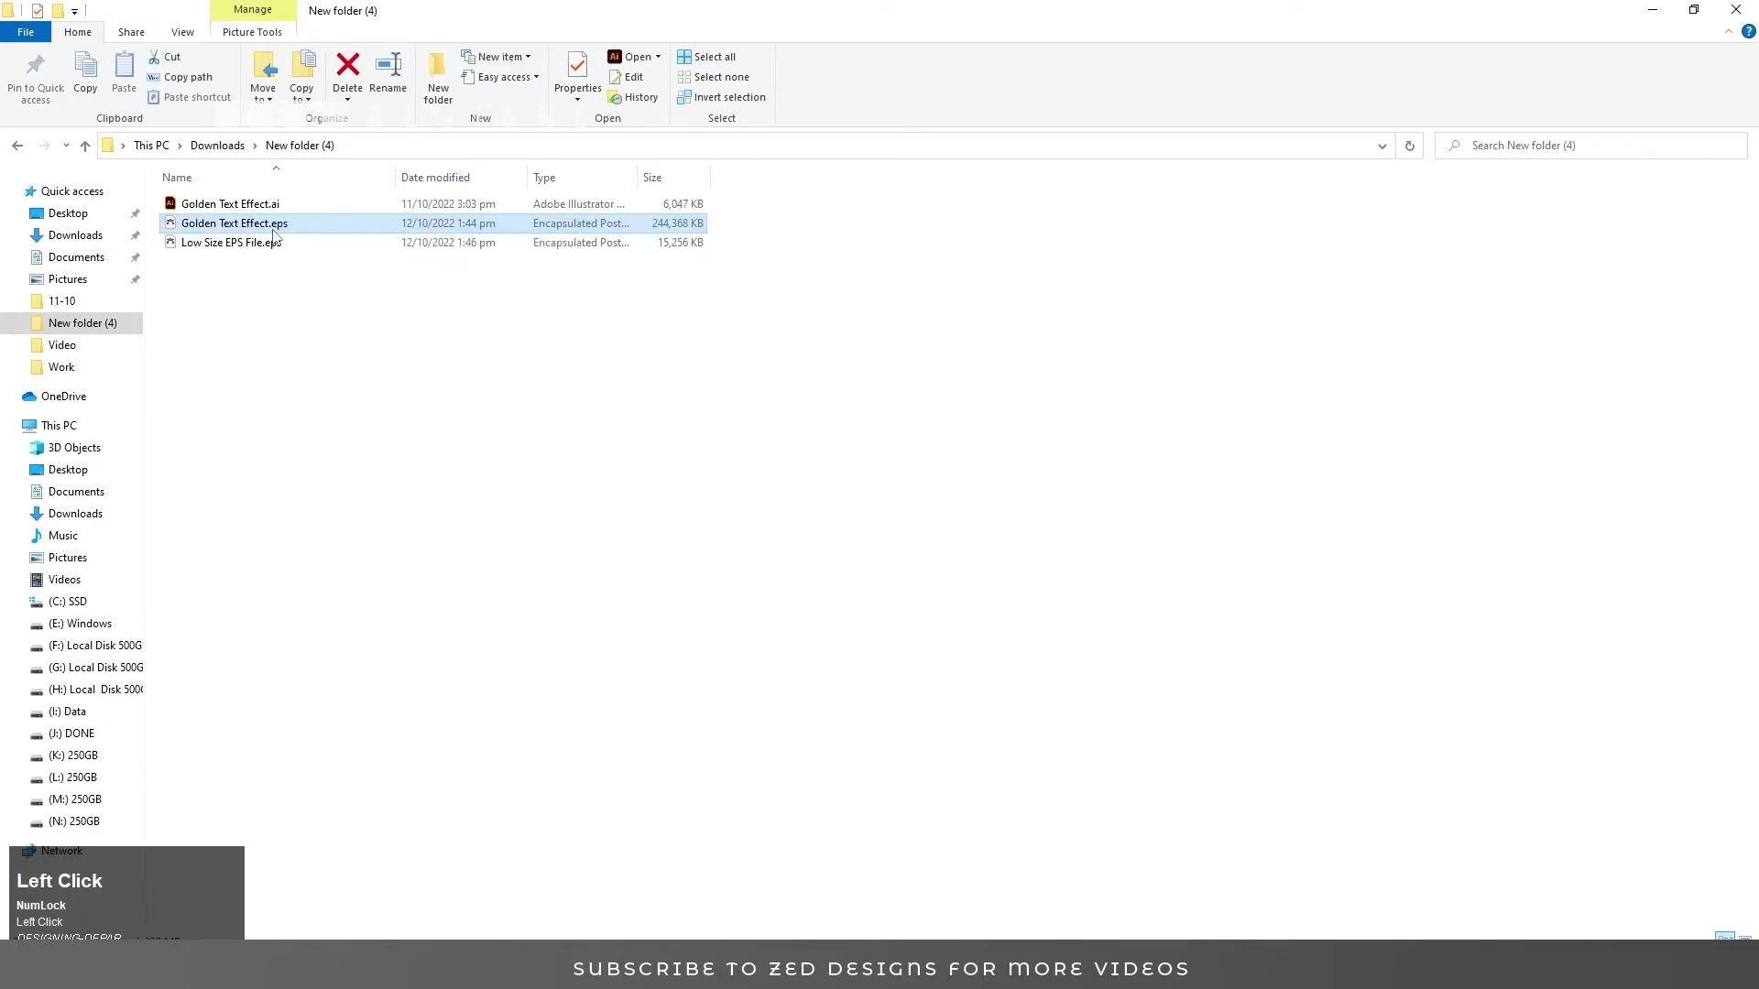